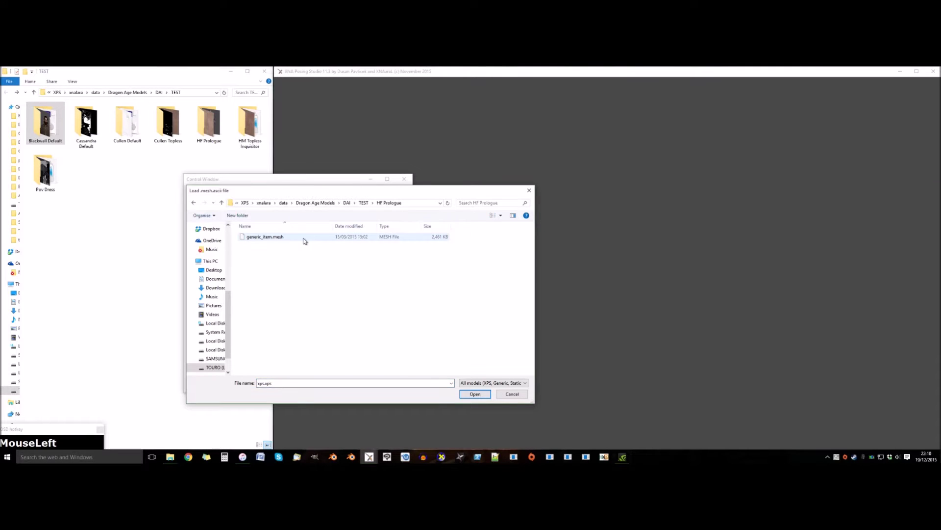
Step: Load the HF Prologue generic_item.mesh and keep only its head parts in Make optional item
{"action": "right_click", "coordinate": [490, 227]}
{"action": "scroll", "scroll_direction": "up", "scroll_amount": 3}
{"action": "left_click", "coordinate": [242, 191]}
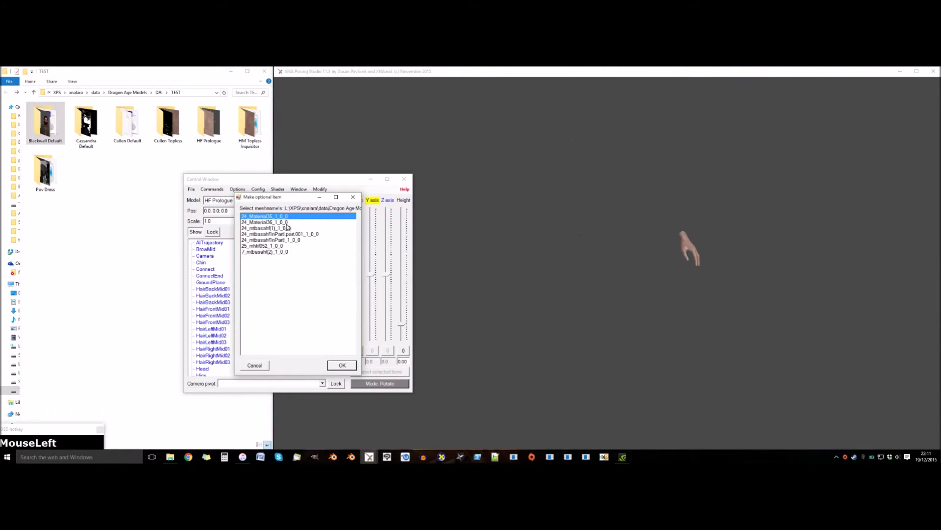
{"action": "left_click", "coordinate": [287, 226]}
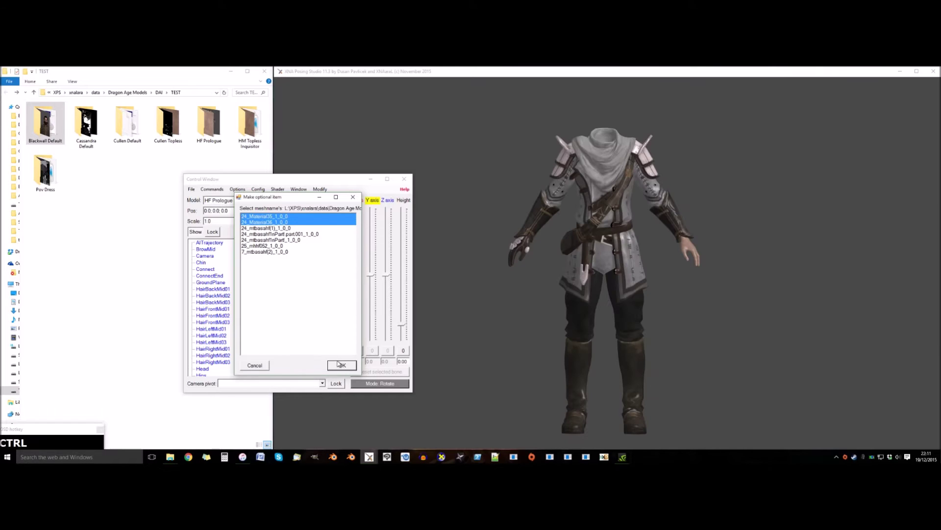
{"action": "left_click", "coordinate": [338, 367]}
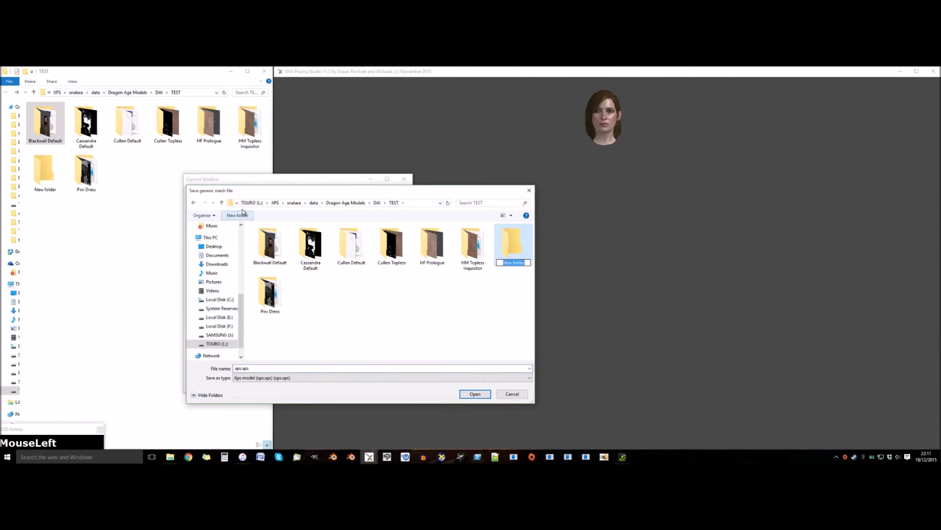
Step: Save the head as a generic item into a new 'HF Head' folder
{"action": "key", "text": "shift+space"}
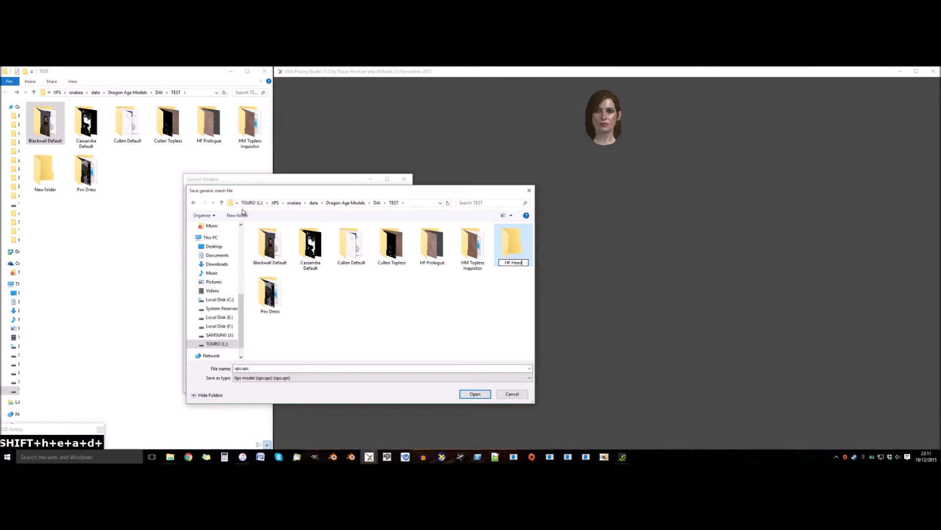
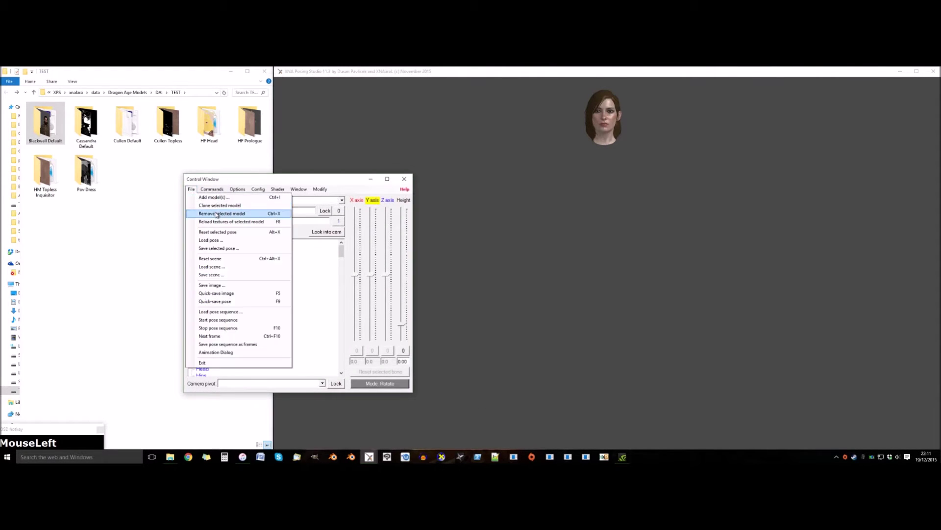
Step: Remove the loaded head and headless Cassandra outfit so the scene is empty
{"action": "key", "text": "Return"}
{"action": "left_click", "coordinate": [321, 193]}
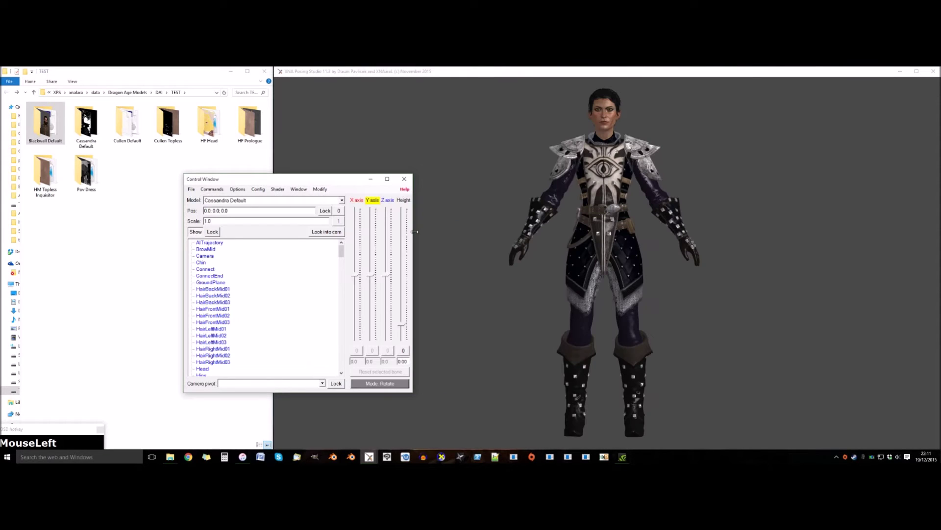
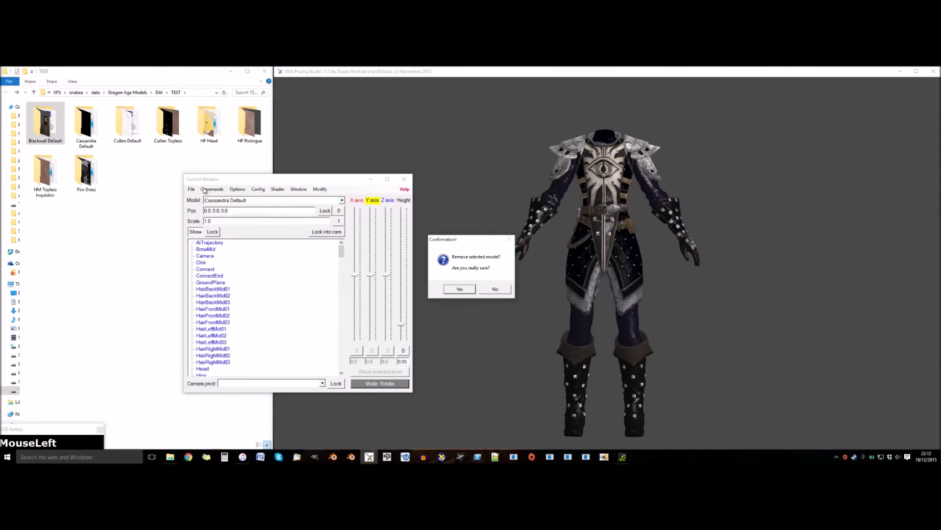
Step: Load the HF Head and Cassandra outfit generic items together into the scene
{"action": "key", "text": "Return"}
{"action": "left_click_drag", "start_coordinate": [324, 193], "coordinate": [413, 218]}
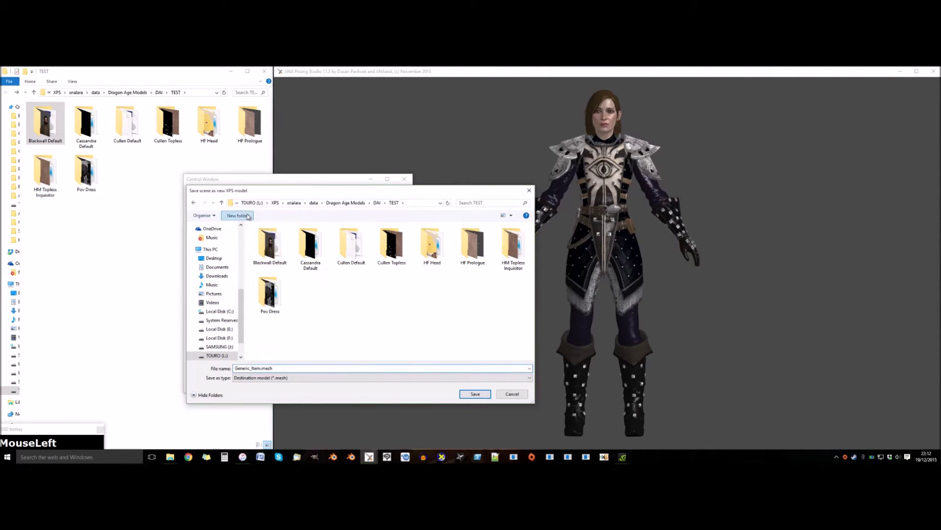
Step: Export the merged scene as one .mesh into a new 'HF Cass Outfit' folder
{"action": "key", "text": "shift+space"}
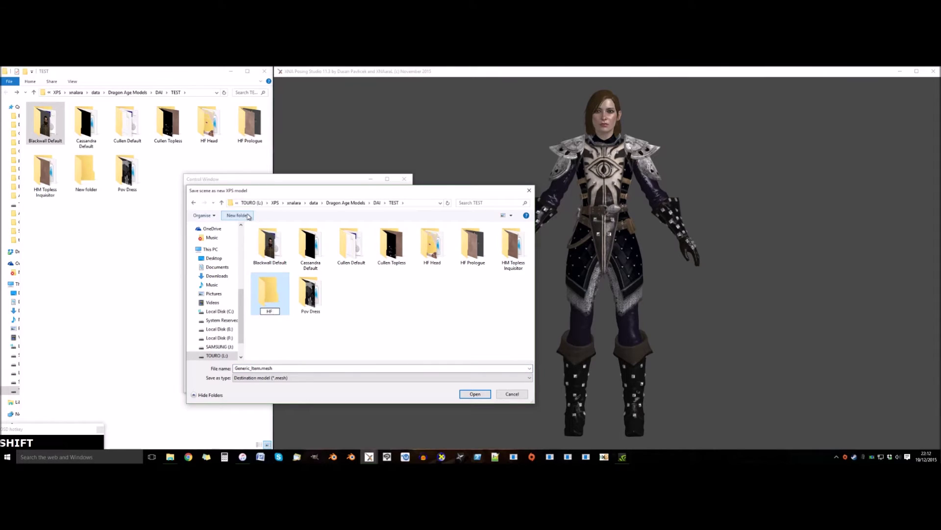
{"action": "key", "text": "space"}
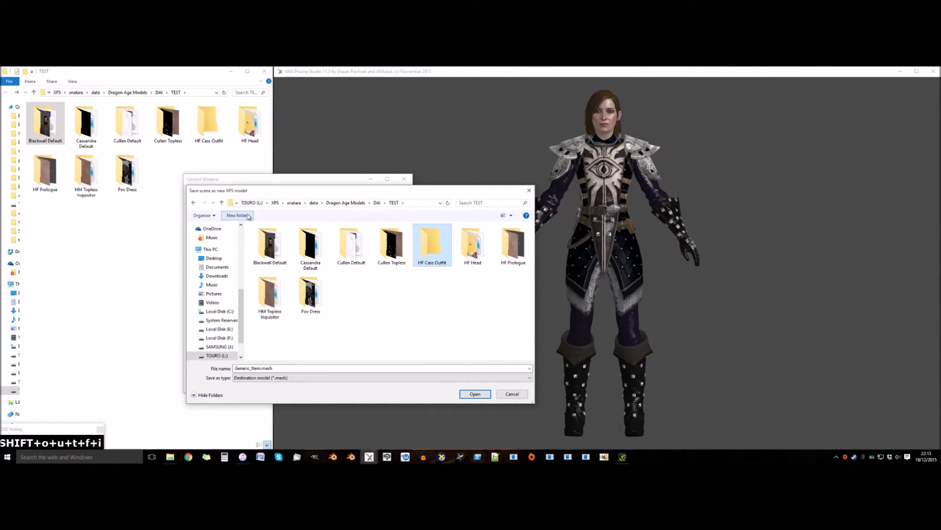
{"action": "key", "text": "Return"}
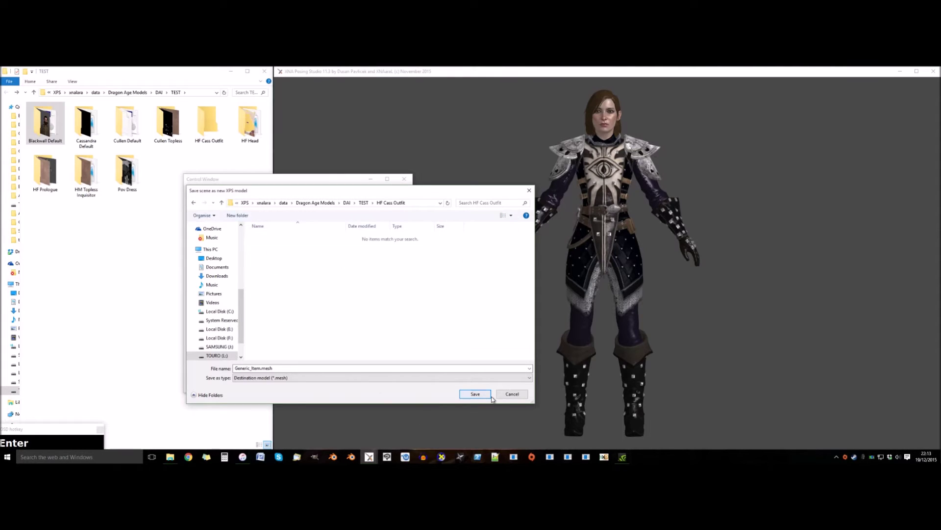
{"action": "left_click", "coordinate": [484, 397]}
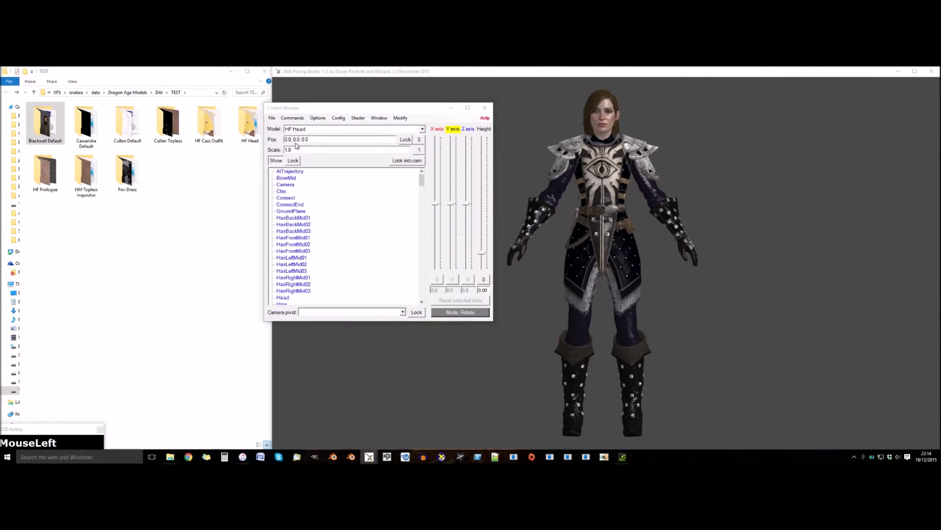
Step: Remove Cassandra's outfit and load the Pov Dress generic item alongside the HF head
{"action": "key", "text": "Return"}
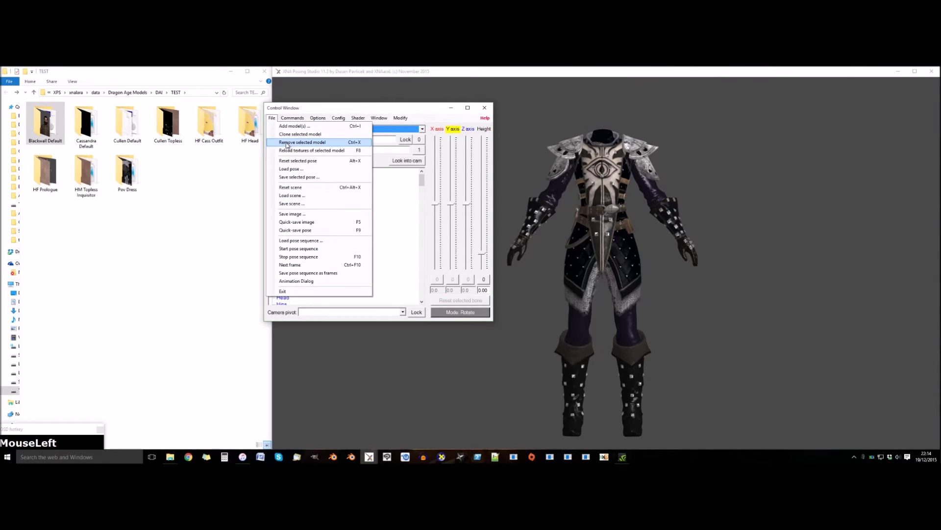
{"action": "key", "text": "Return"}
{"action": "left_click_drag", "start_coordinate": [390, 109], "coordinate": [378, 354]}
Step: Export the HF head and Pov Dress together as one .mesh into a Pov Dress folder
{"action": "key", "text": "ctrl+alt+F10"}
{"action": "left_click", "coordinate": [185, 168]}
{"action": "key", "text": "Return"}
Step: Keep only Cullen Default's head parts and save them as a new item in a 'Cullen Head' folder
{"action": "left_click_drag", "start_coordinate": [322, 172], "coordinate": [265, 254]}
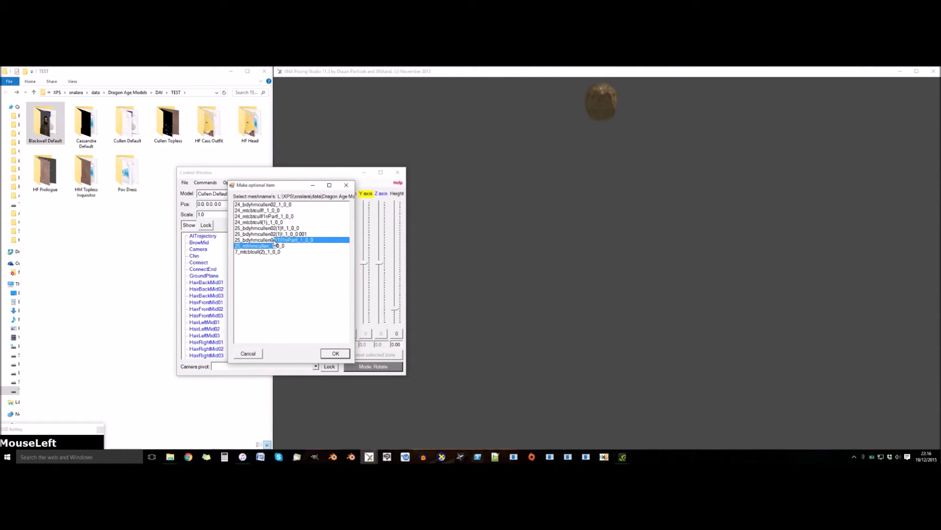
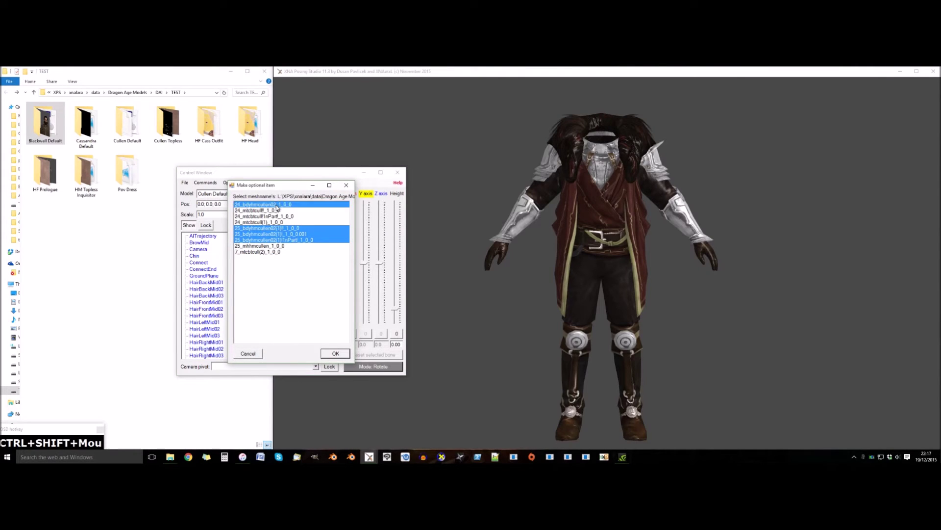
{"action": "left_click", "coordinate": [335, 357]}
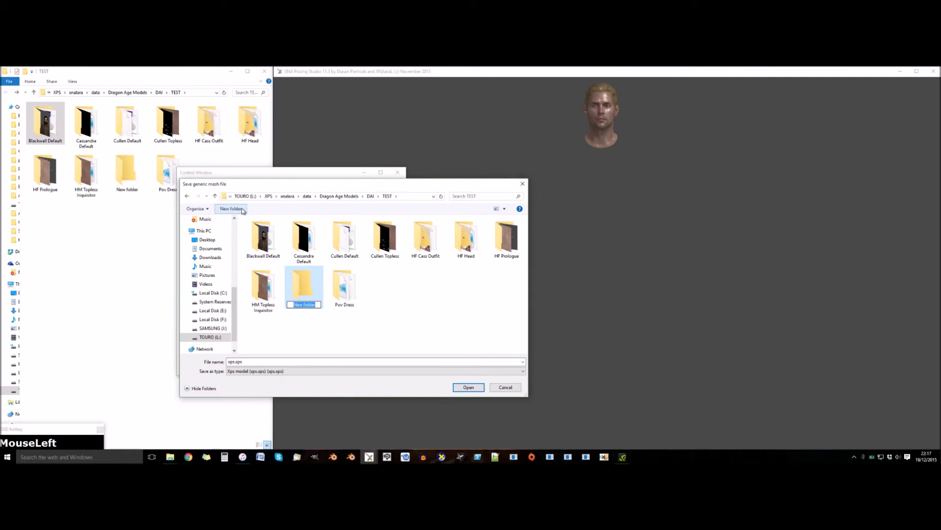
{"action": "key", "text": "shift+space"}
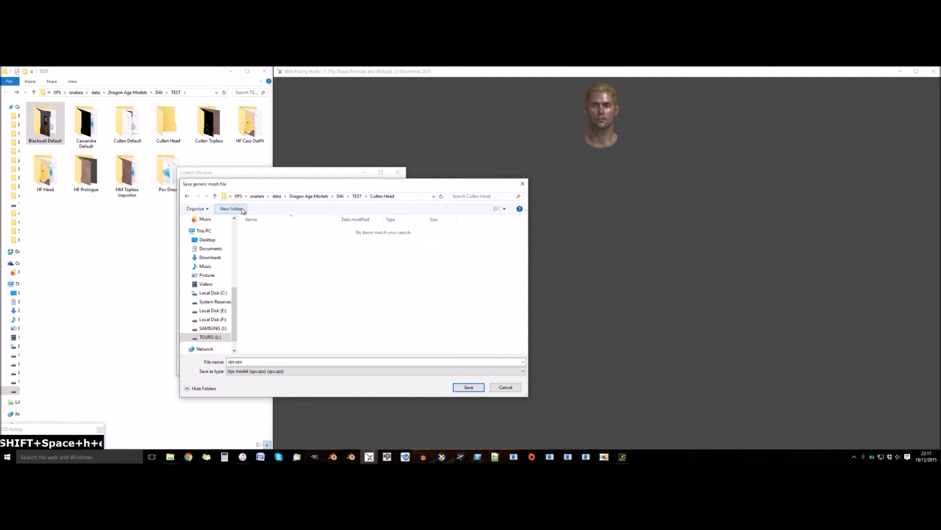
{"action": "left_click", "coordinate": [483, 390]}
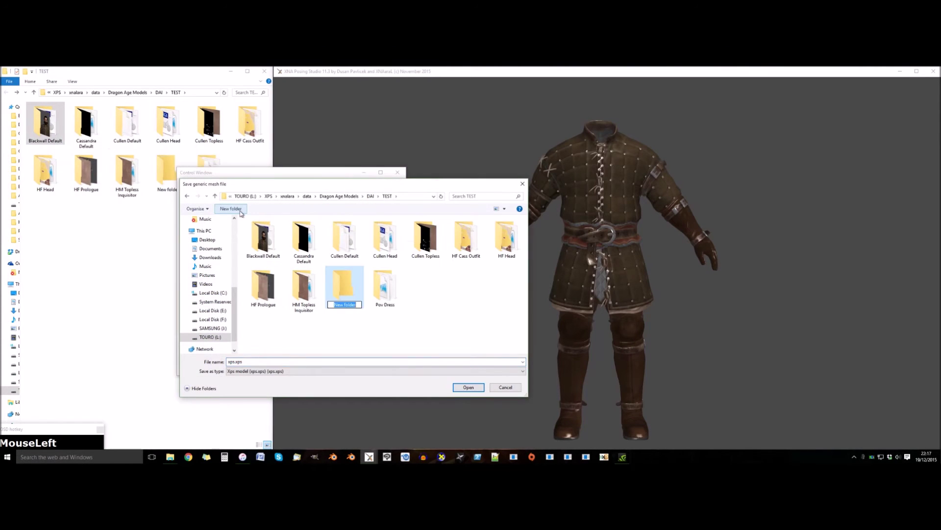
Step: Save Blackwall's outfit as its own item in a 'Blackwall Outfit' folder
{"action": "type", "text": "+a+c+k"}
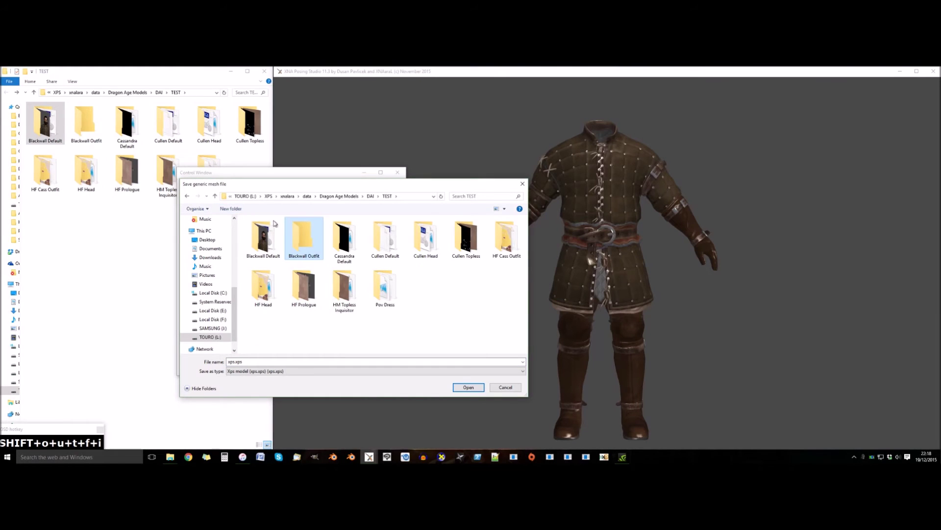
{"action": "key", "text": "Delete"}
Step: Save the combined model into a new 'Cullen Blackwall Outfit' folder under TEST, then remove the models from the scene
{"action": "left_click", "coordinate": [467, 393]}
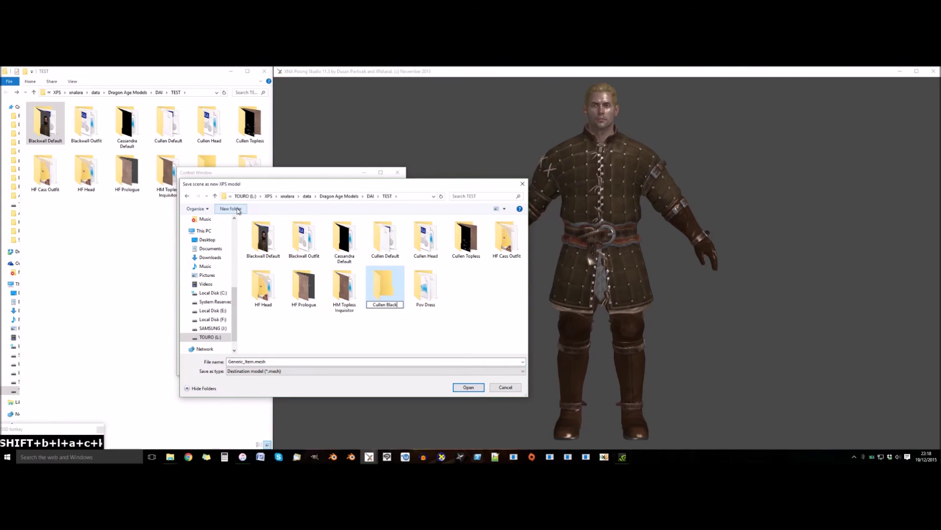
{"action": "left_click", "coordinate": [479, 390]}
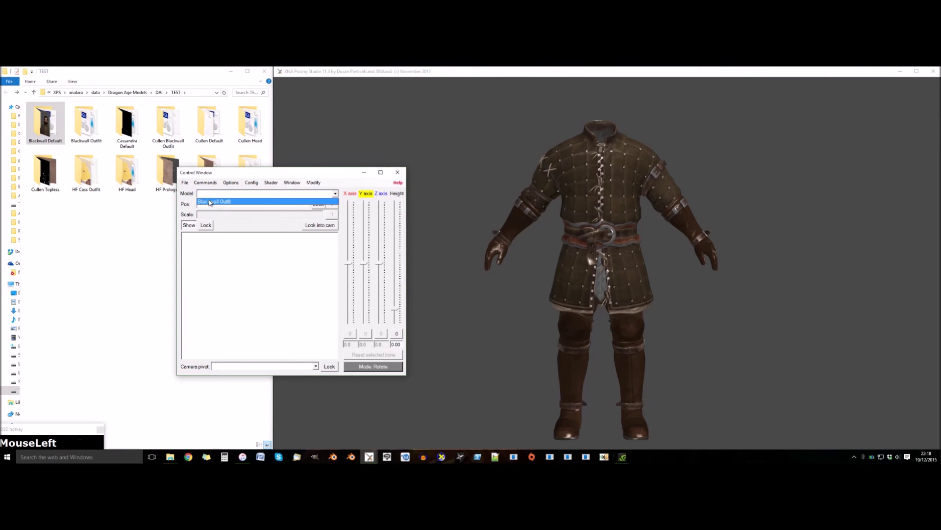
{"action": "key", "text": "ctrl+x"}
Step: Load the EM Prologue elf head with EM Hair Pack #2 and position the hair model on it
{"action": "key", "text": "ctrl+Return"}
{"action": "left_click_drag", "start_coordinate": [324, 187], "coordinate": [175, 261]}
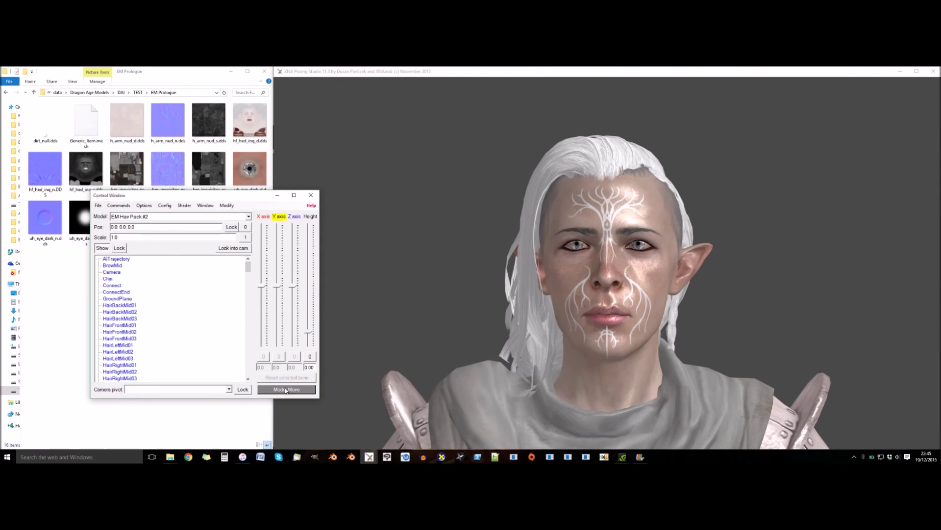